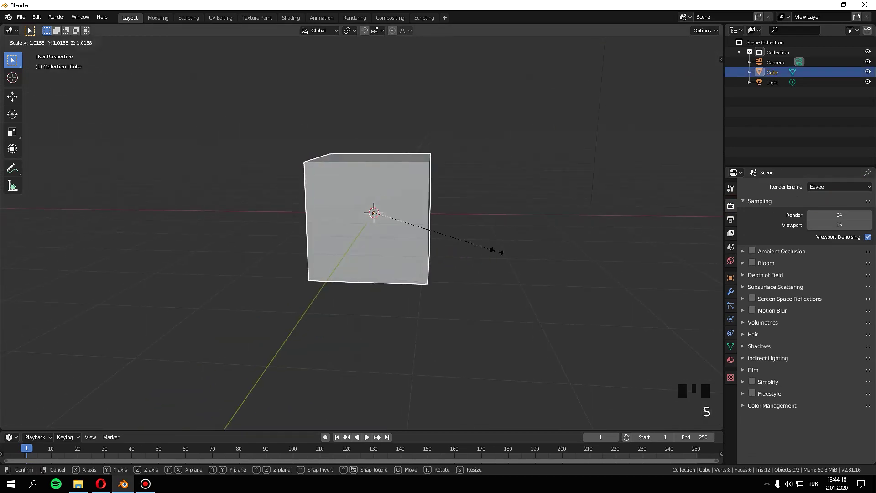
Step: Scale the cube up, add a Solidify modifier and switch the viewport shading
scroll(down, 3)
drag(475, 278, 477, 266)
scroll(up, 3)
scroll(up, 3)
click(736, 295)
drag(796, 190, 440, 268)
key(z)
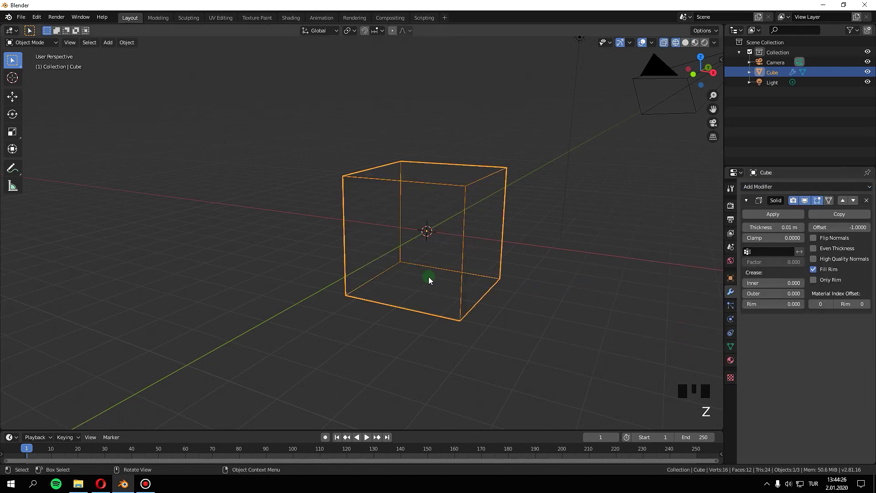
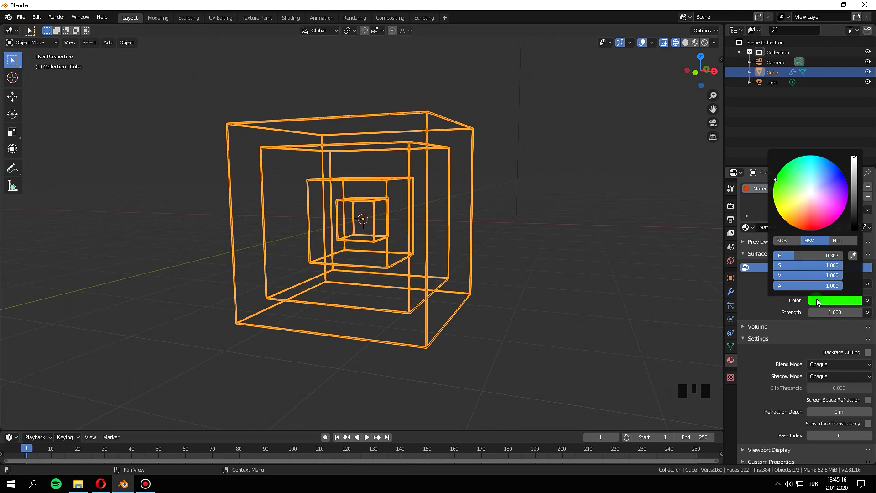
Step: Raise the green Emission strength to about 53.7 and confirm it
drag(733, 31, 405, 180)
key(z)
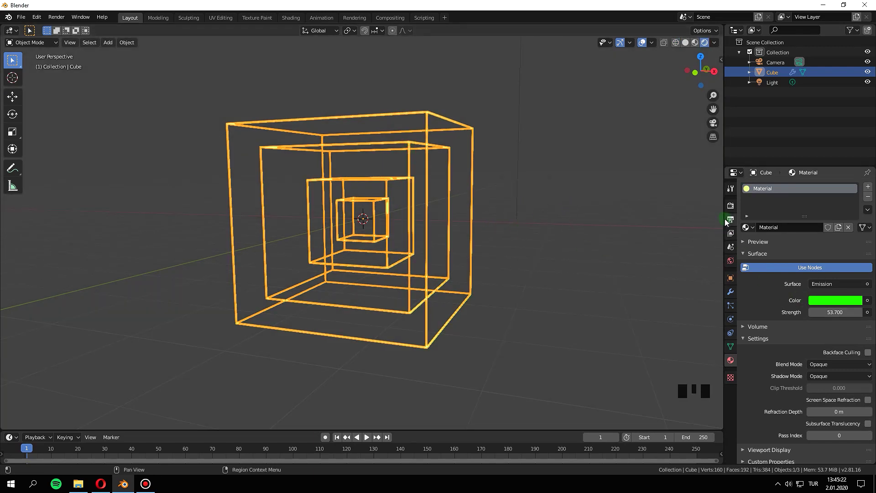
Step: Enable Bloom with threshold 10 and widen its radius to about 4.72
drag(731, 207, 757, 265)
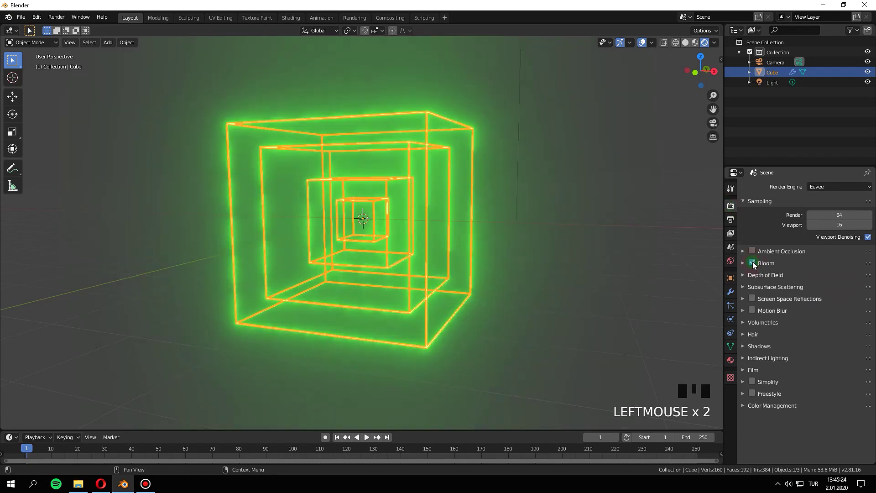
drag(746, 266, 757, 373)
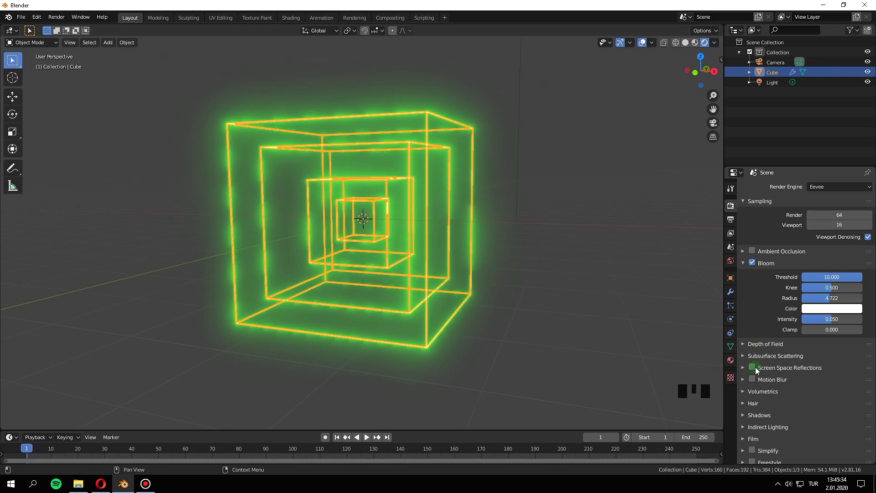
drag(760, 370, 789, 385)
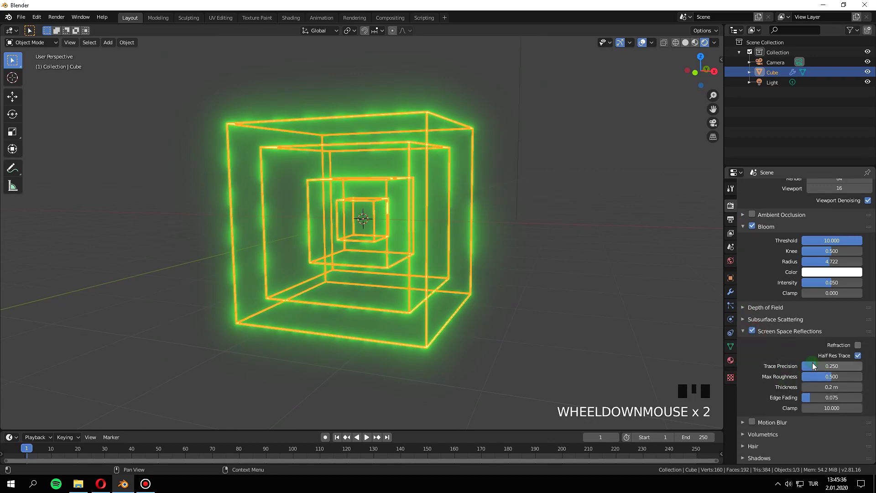
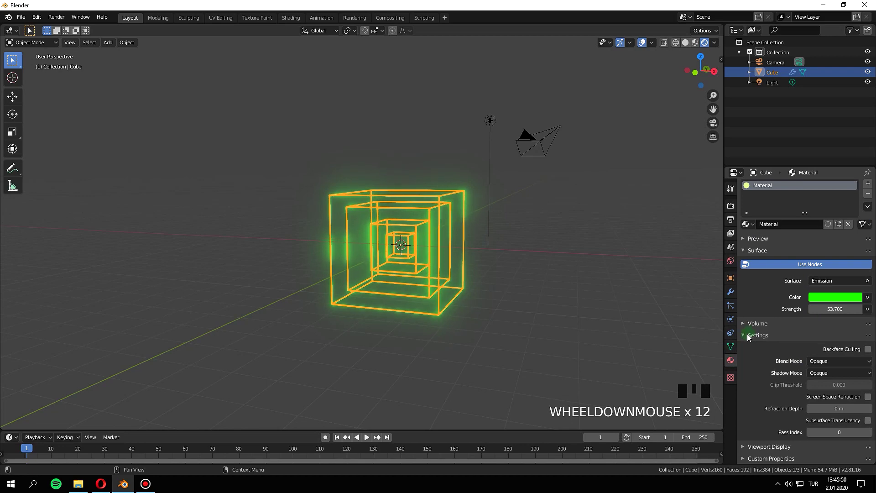
Step: Orbit and zoom the view to look at the nested cubes from higher up
scroll(down, 3)
drag(460, 275, 395, 252)
scroll(up, 3)
drag(454, 255, 470, 244)
scroll(down, 3)
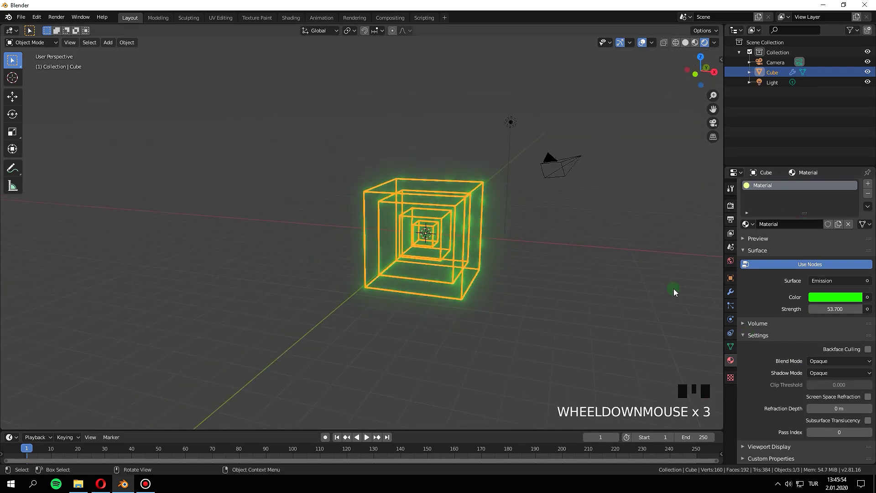
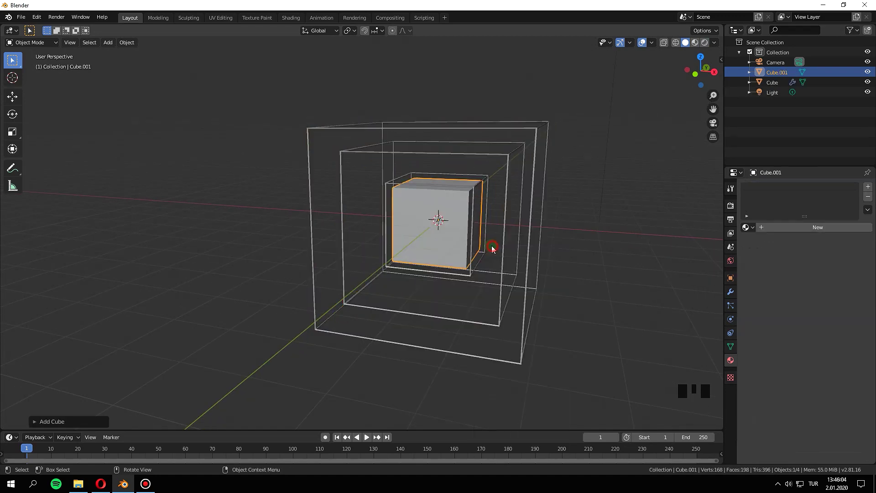
Step: Scale Cube.001 up to about 2.6 and change the viewport shading
key(s)
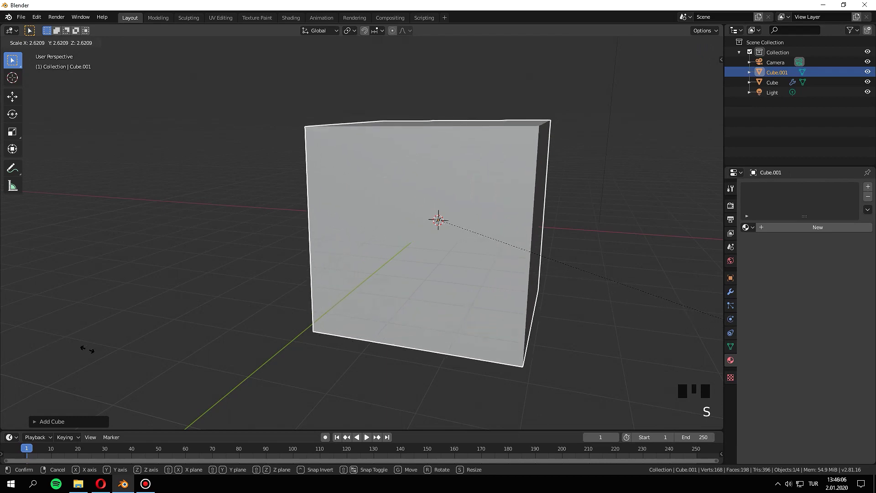
key(z)
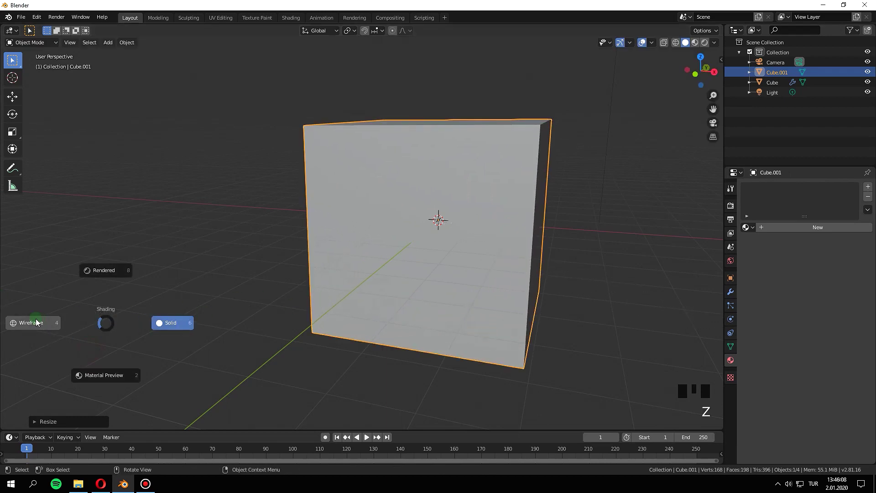
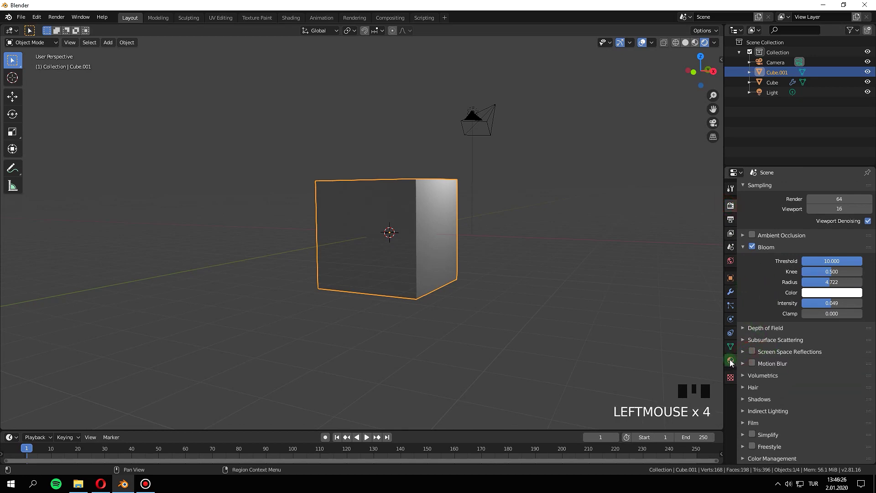
Step: Give Cube.001 a transmissive Principled BSDF material and enable Screen Space Refraction
drag(733, 363, 829, 397)
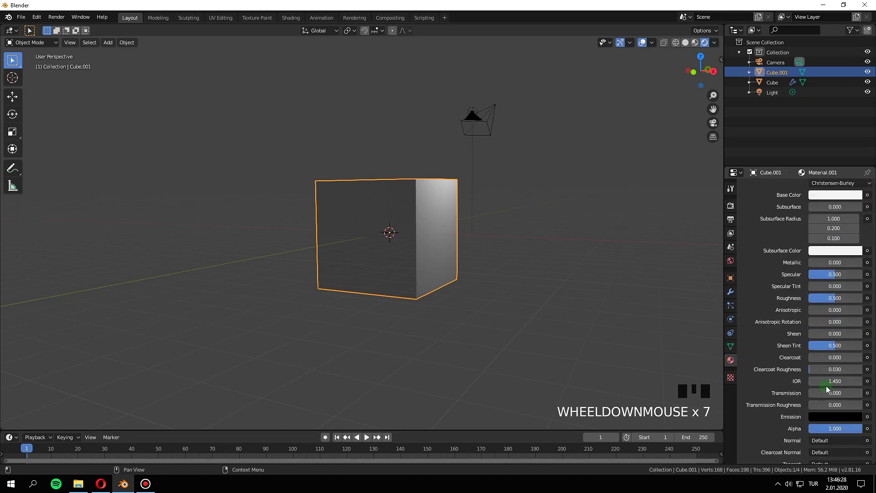
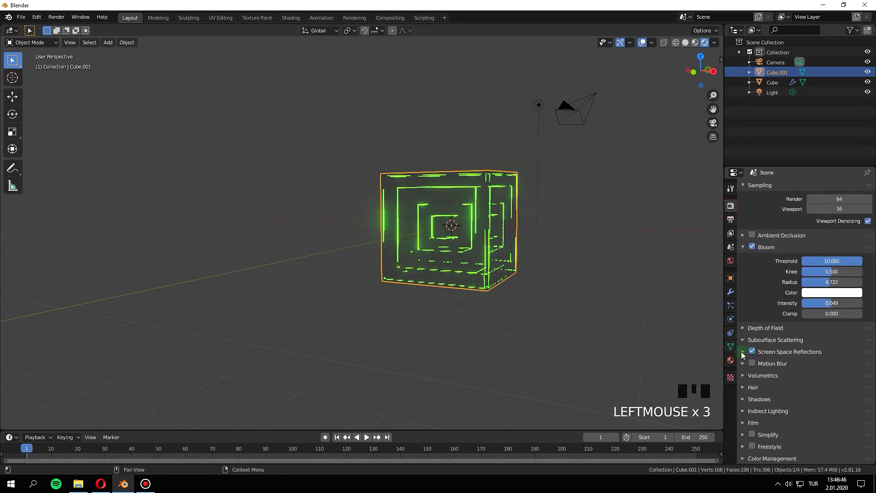
scroll(up, 3)
drag(748, 356, 765, 367)
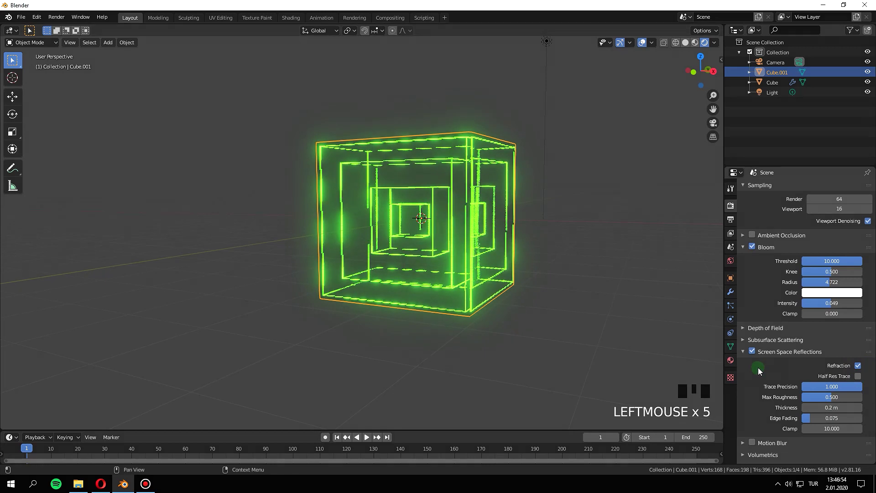
click(745, 353)
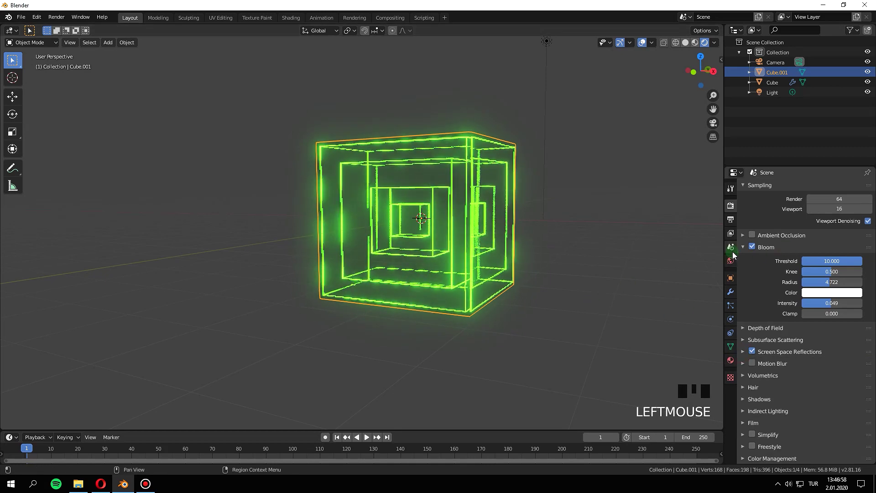
Step: Turn the view to the cube's front and box-select both cubes
drag(743, 248, 795, 283)
scroll(down, 3)
drag(530, 293, 491, 268)
scroll(up, 3)
drag(499, 267, 775, 86)
drag(775, 87, 405, 215)
Step: Parent the wireframes to the glass cube with Ctrl+P and cancel a test rotation
key(ctrl+p)
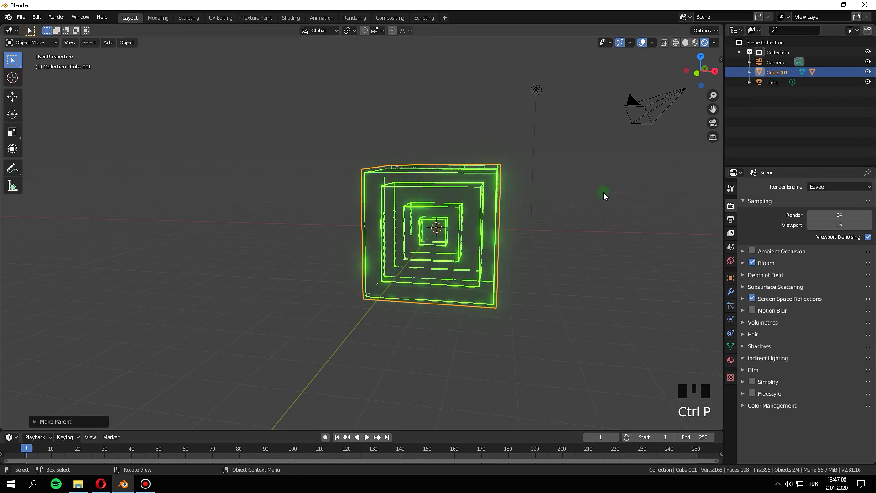
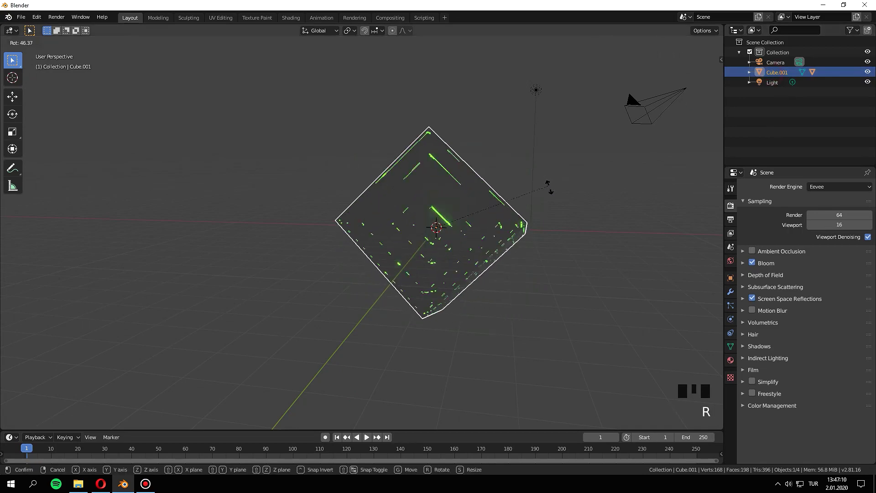
key(g)
scroll(down, 3)
scroll(up, 3)
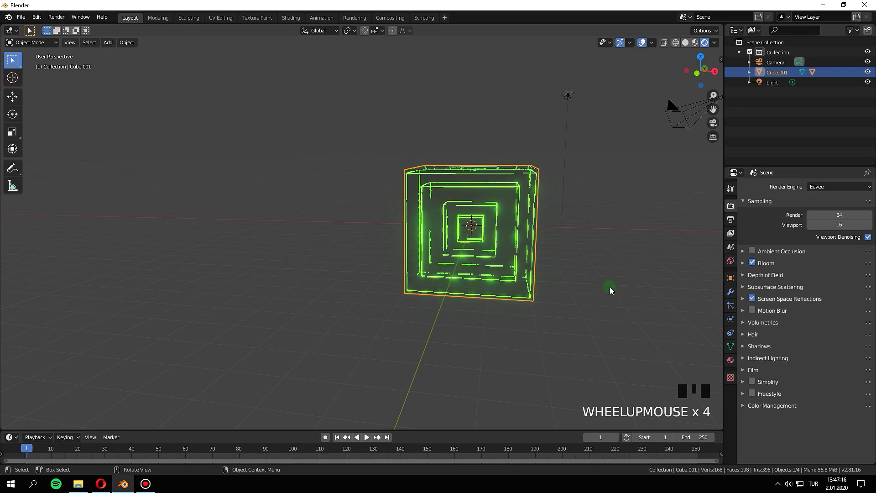
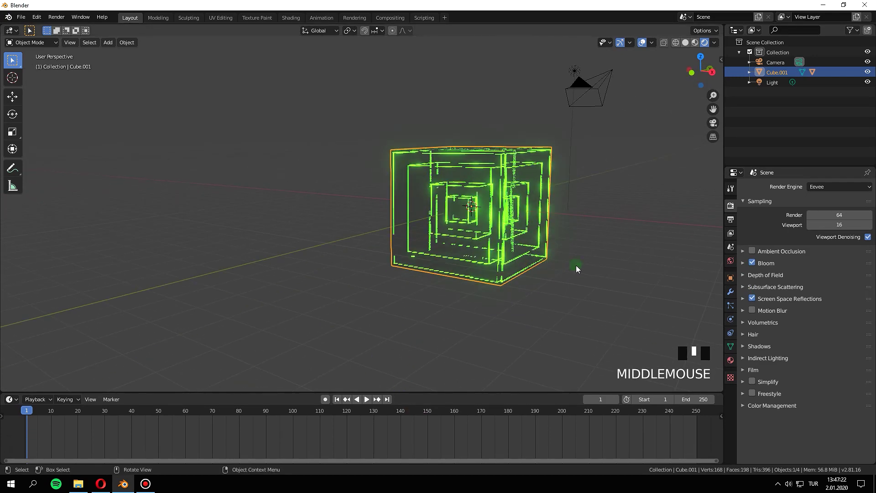
Step: Make the timeline area taller and zoom the viewport
drag(733, 31, 555, 430)
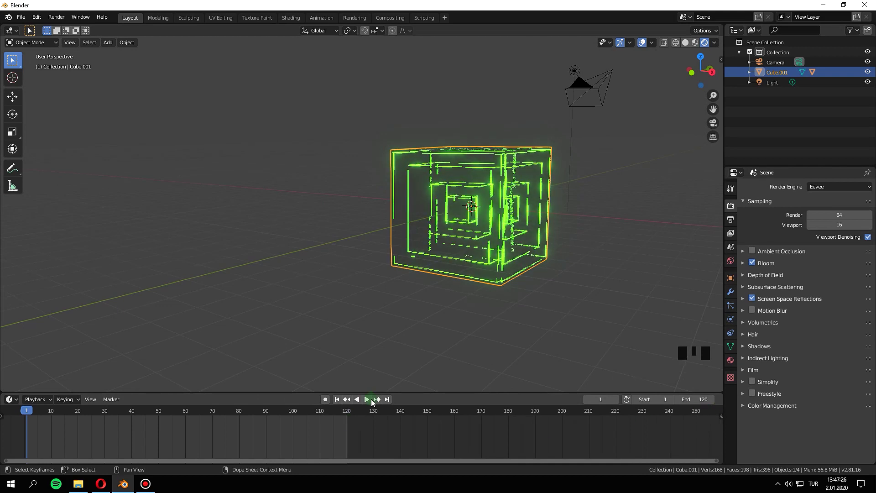
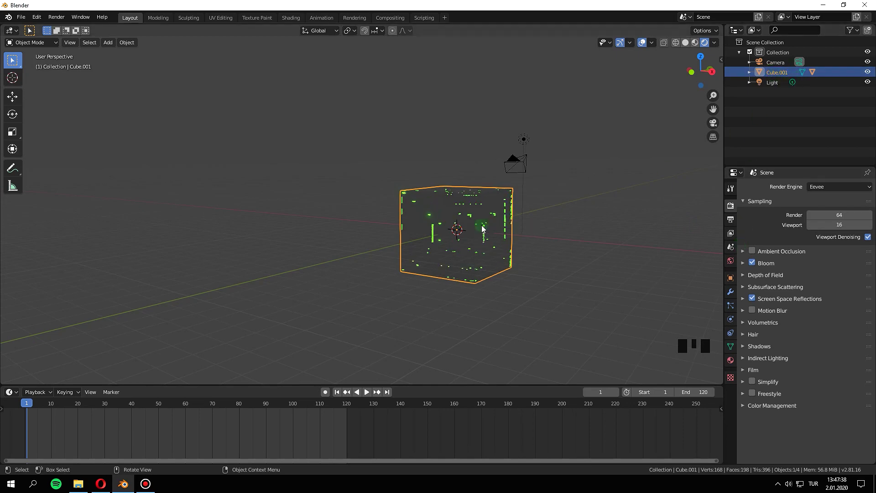
scroll(up, 3)
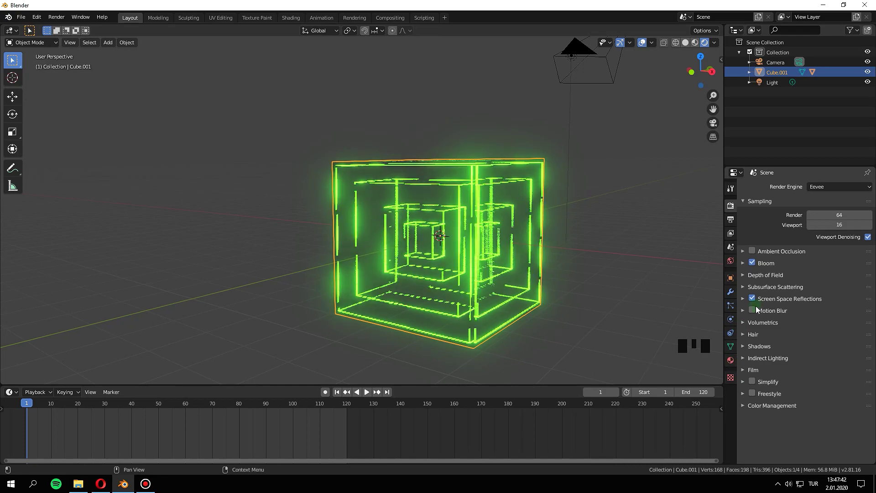
Step: Show Cube.001's Transform values in Object Properties
click(735, 280)
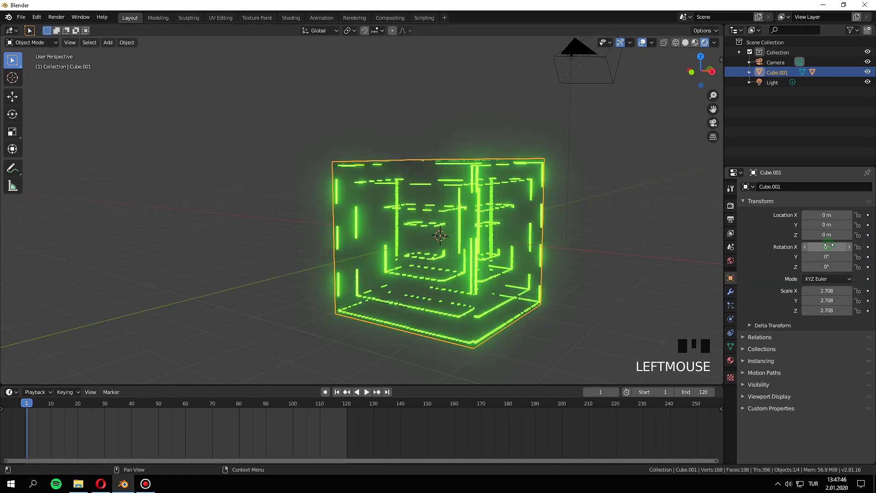
drag(873, 249, 431, 259)
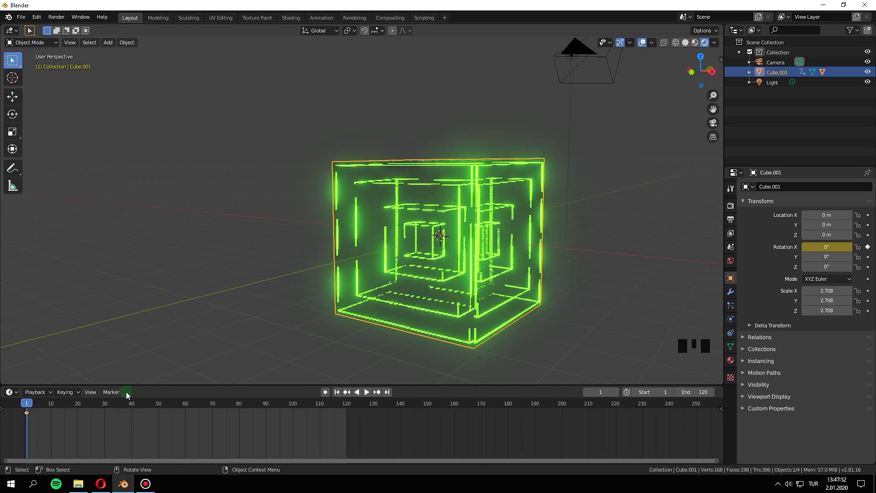
drag(134, 412, 352, 401)
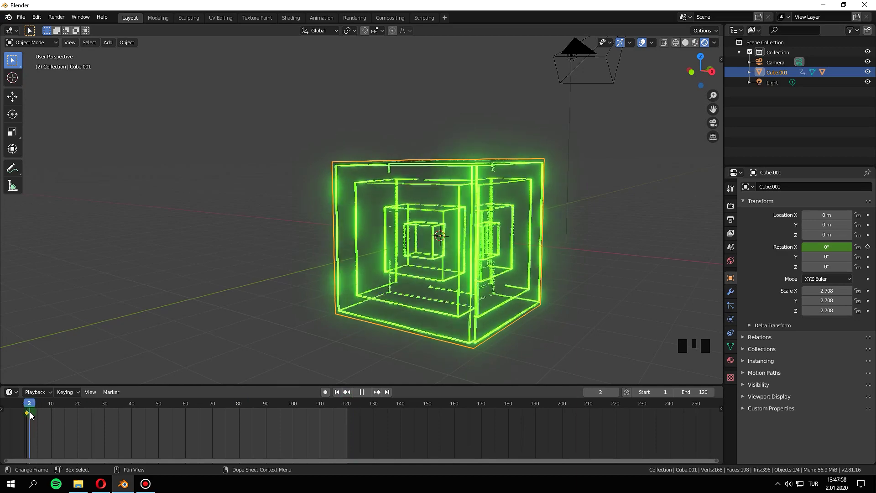
Step: Scrub to frame 120 and key Rotation X at 360° for the spin
click(32, 416)
drag(35, 407, 349, 415)
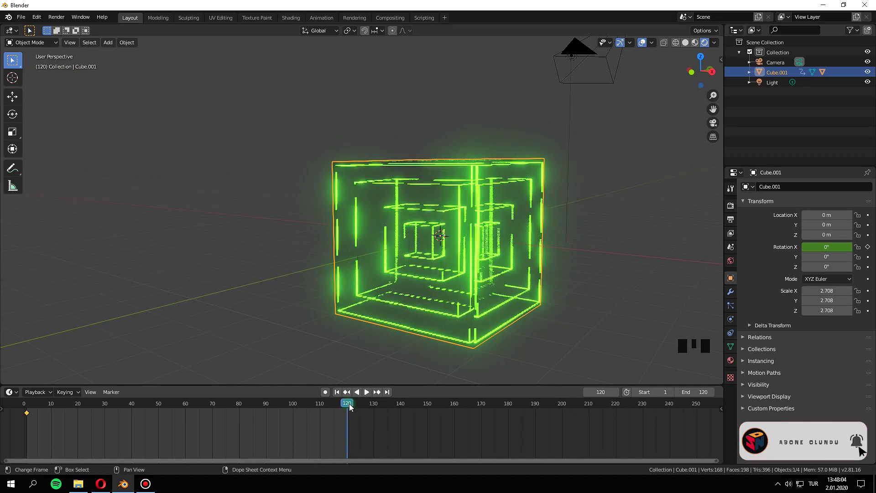
key(Right)
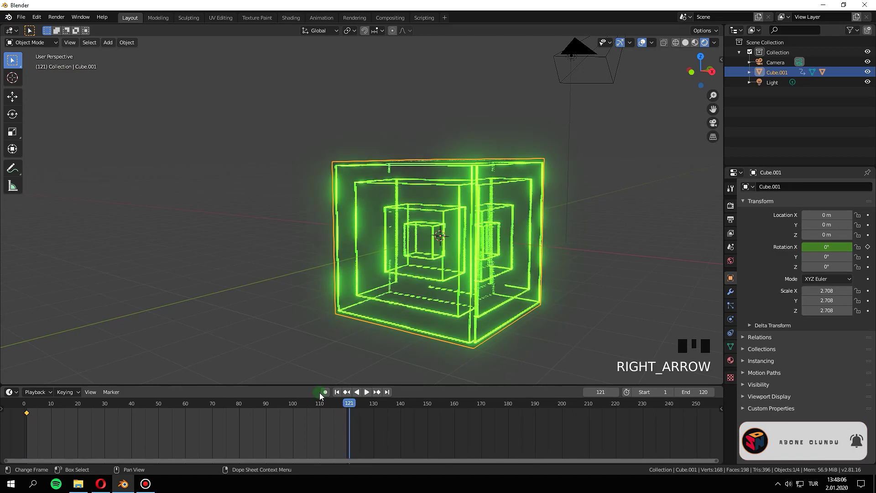
drag(733, 30, 502, 283)
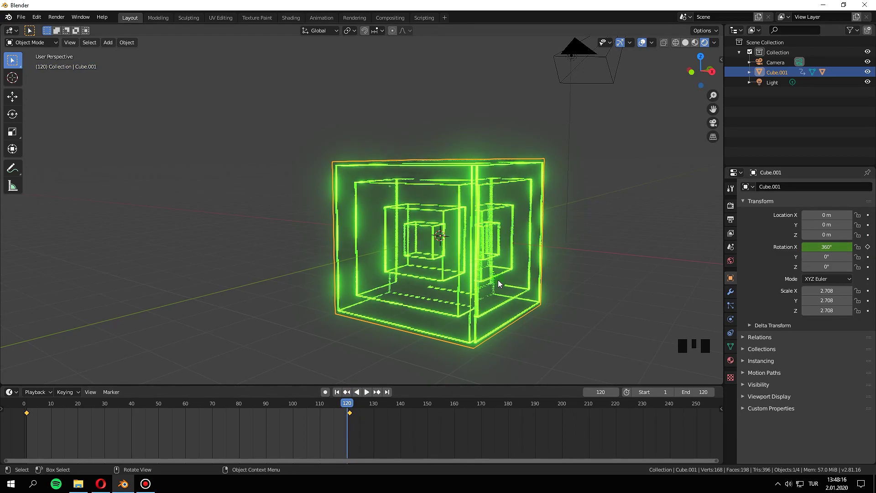
drag(253, 406, 355, 411)
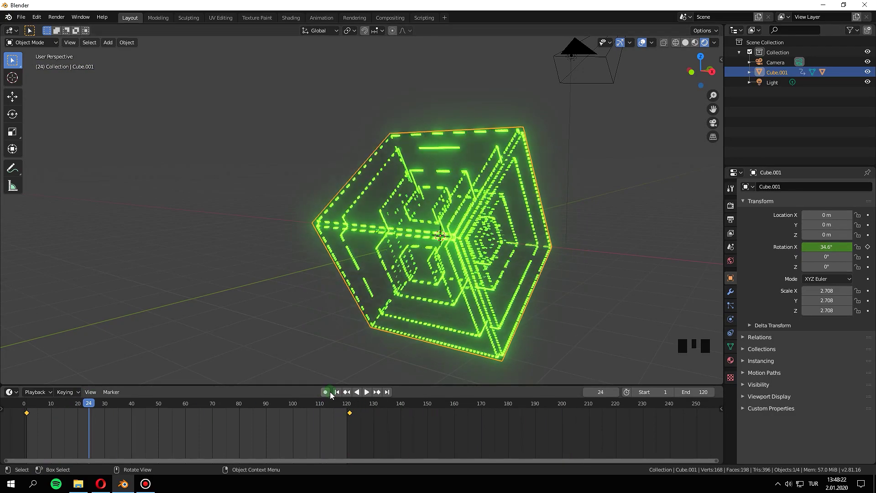
click(337, 395)
drag(371, 394, 588, 376)
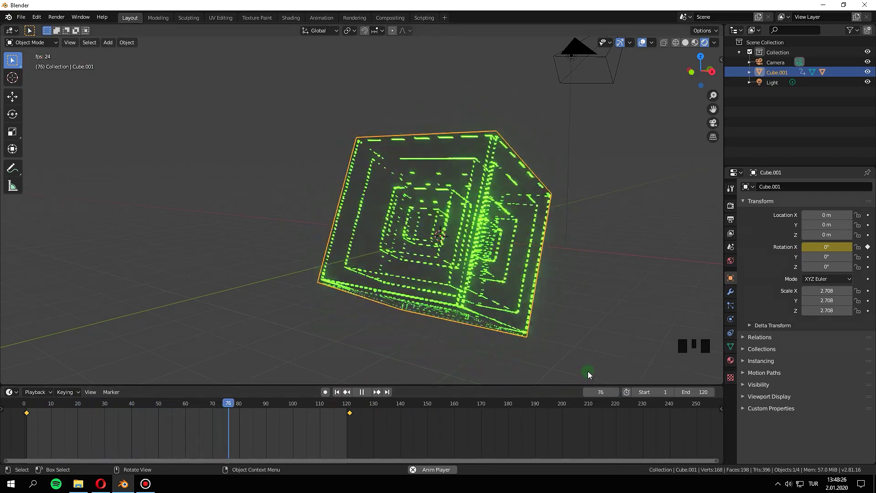
key(space)
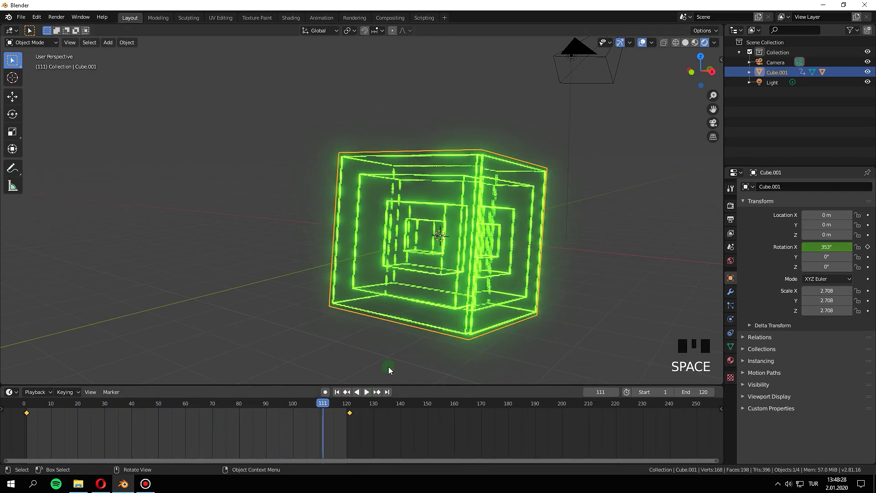
scroll(down, 3)
drag(490, 328, 343, 397)
Step: Key Rotation Y at 0° on frame 1 and 360° on frame 120, then play the spin
drag(343, 397, 869, 261)
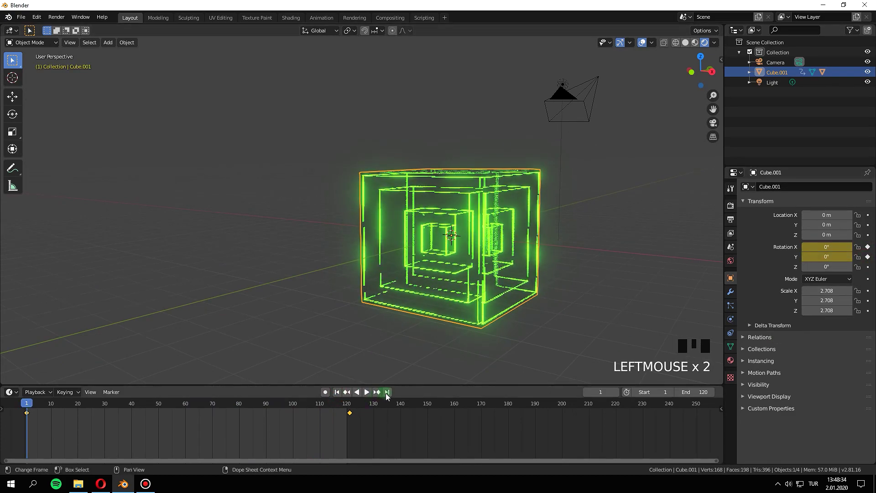
click(388, 396)
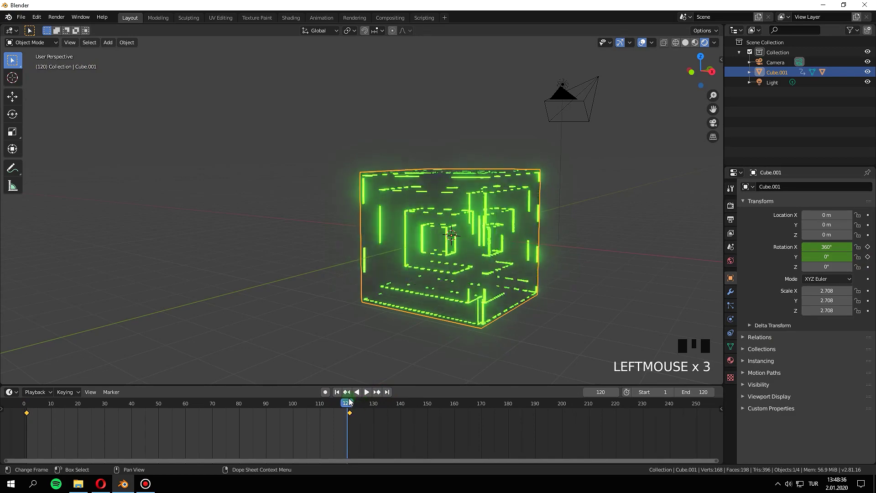
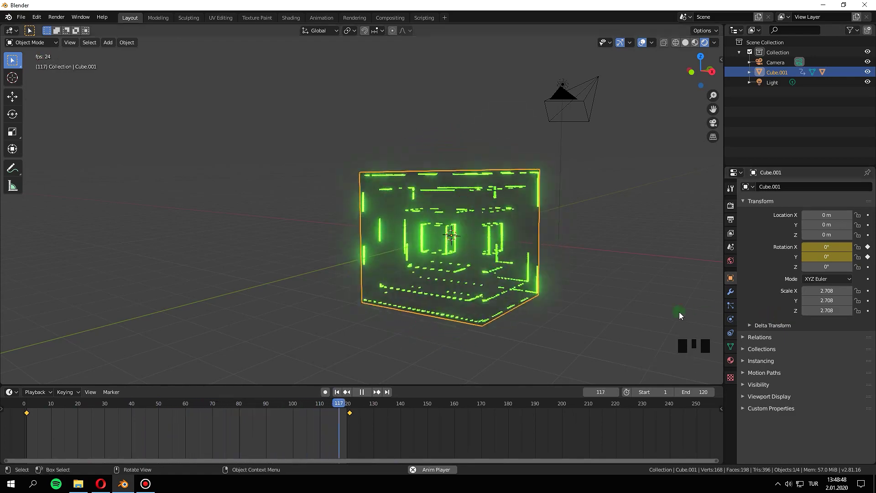
key(space)
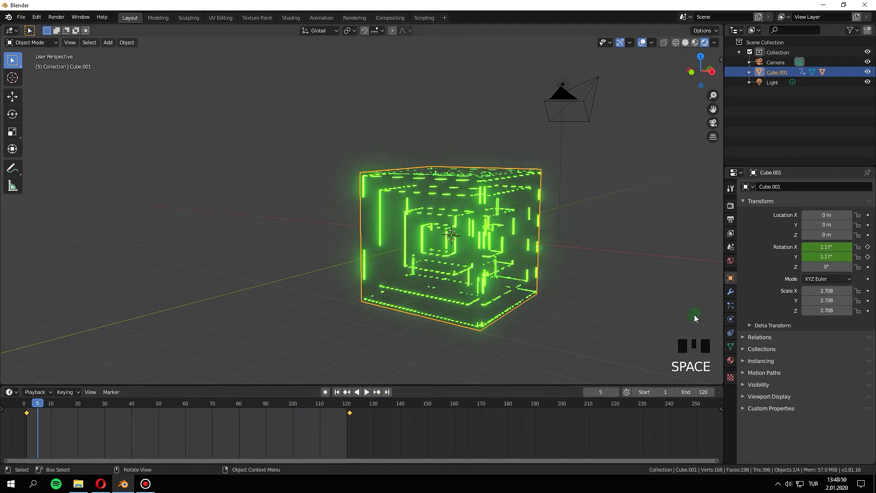
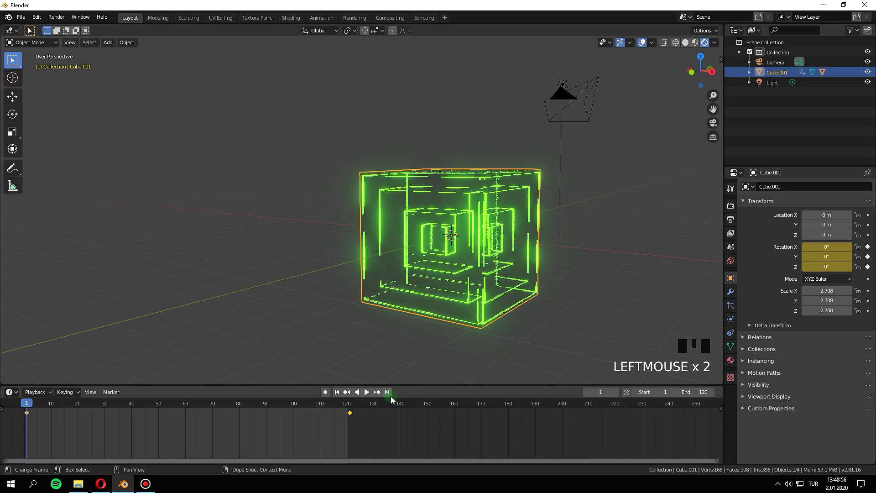
click(393, 398)
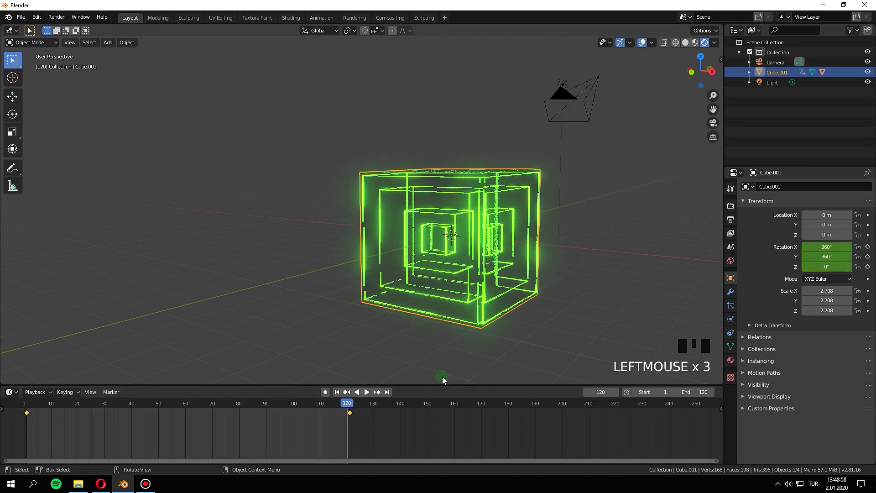
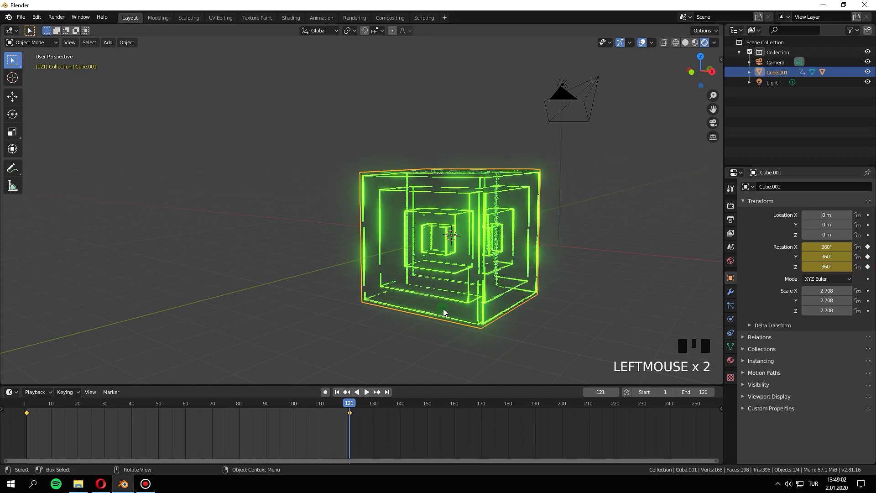
Step: Play Cube.001 spinning, then undo the Z rotation keyframes so Z reads 0° at frame 121
click(337, 391)
drag(366, 396, 389, 406)
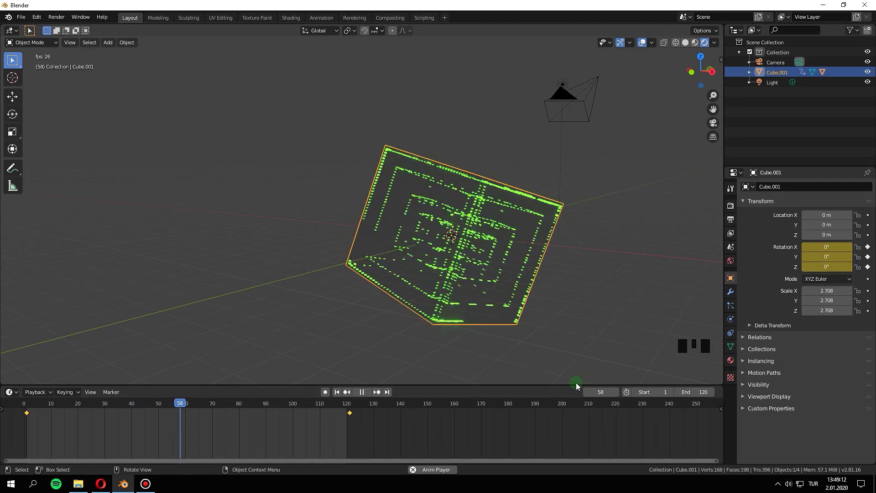
key(space)
key(ctrl+z)
key(ctrl+z)
key(ctrl+z)
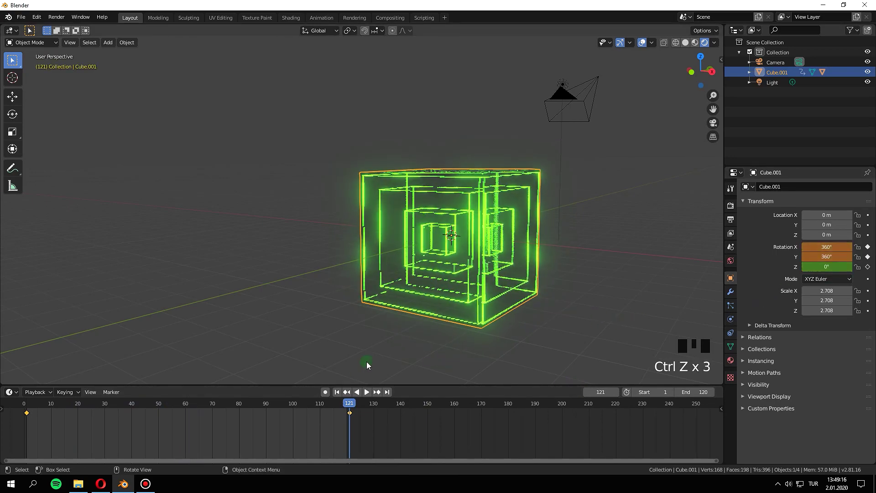
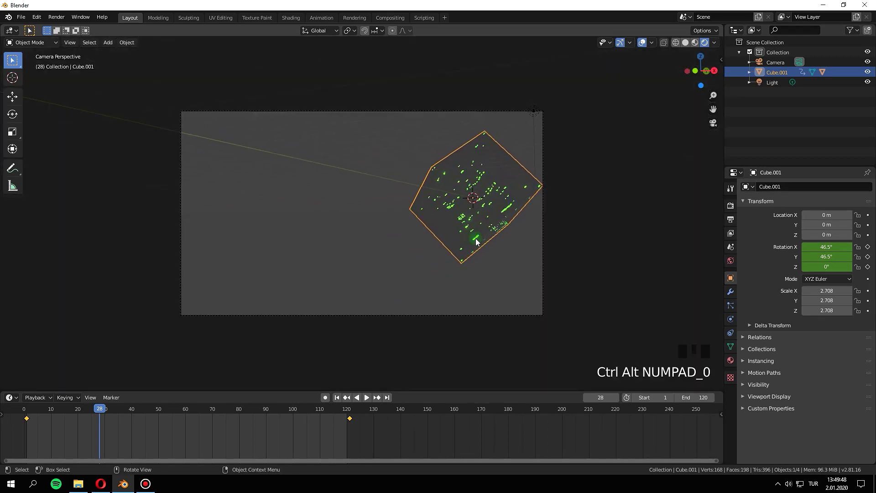
Step: Select the Camera object from its frame border in camera view
click(546, 259)
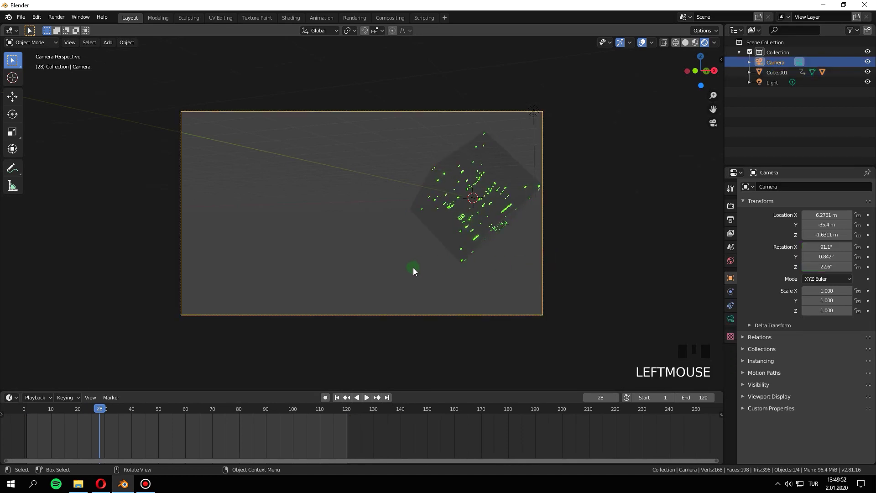
Step: Rotate and raise the camera on Z to centre the cubes, then render a test still of frame 28
key(r)
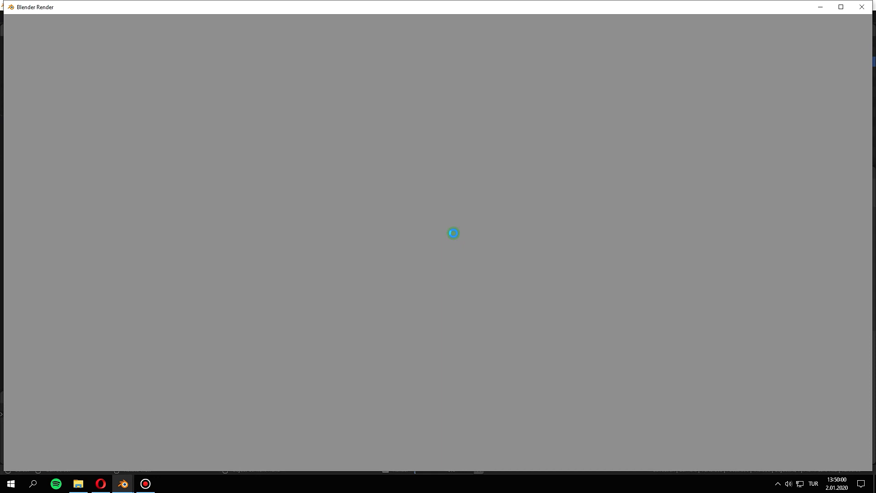
key(F12)
key(g)
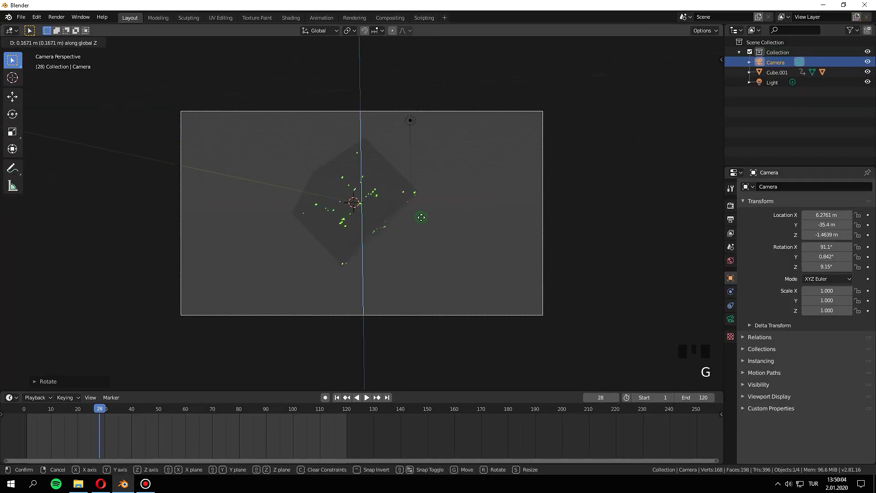
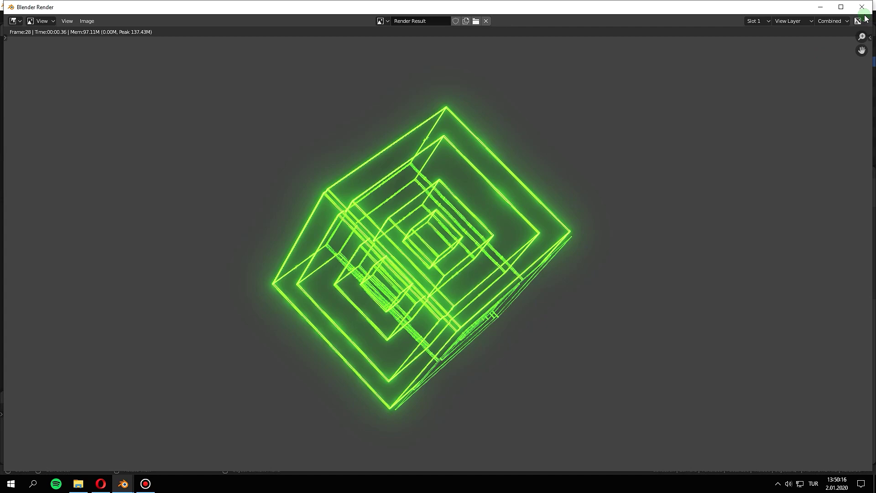
key(F12)
Step: Set the World background colour to black and switch the viewport to Rendered shading
click(736, 264)
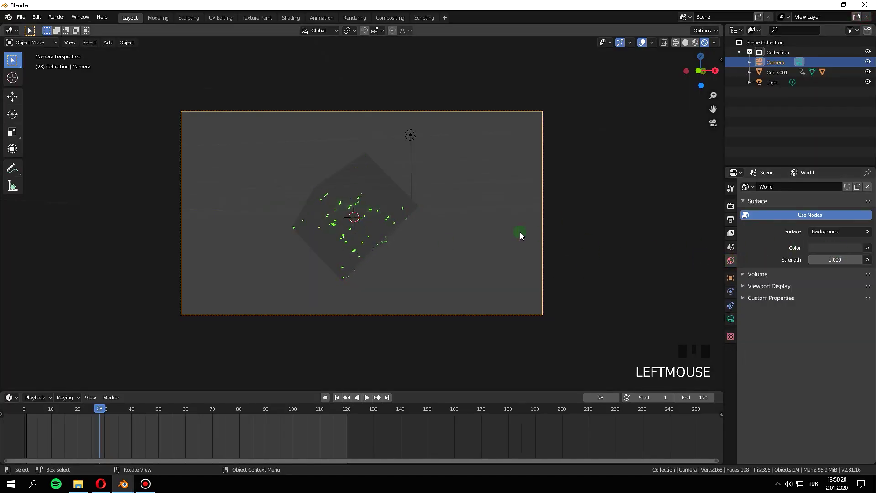
click(858, 254)
key(z)
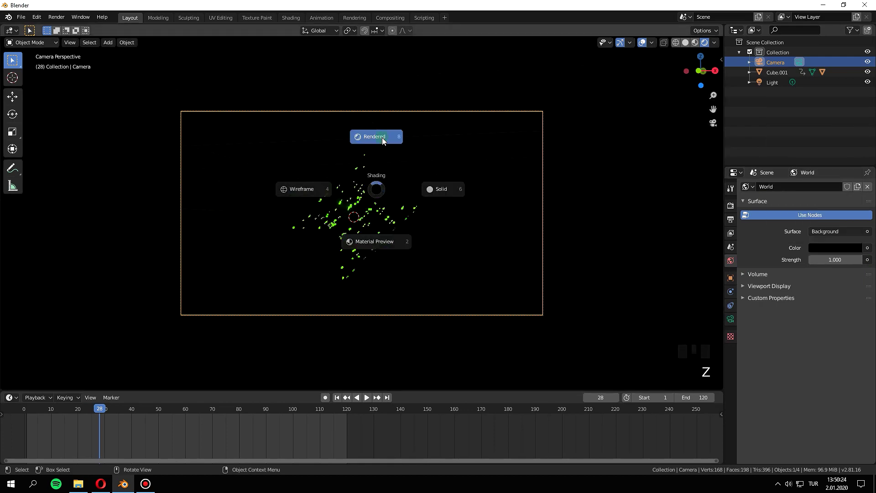
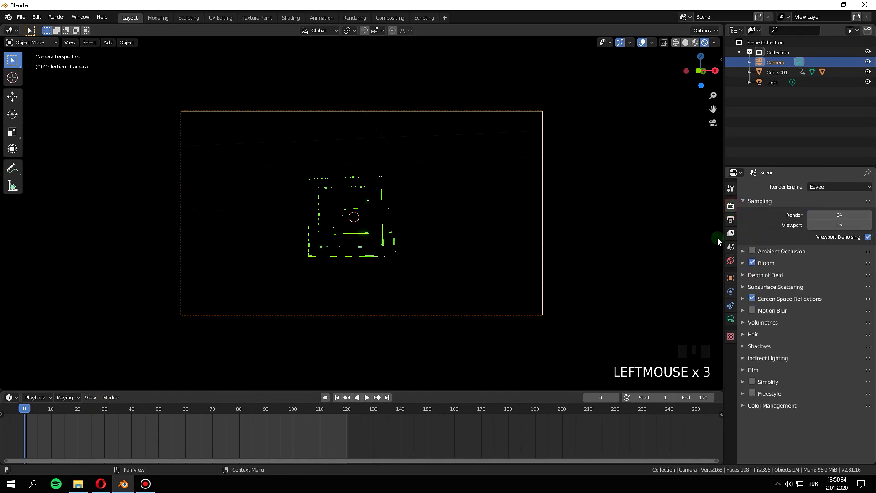
Step: Show the Output panel with the /tmp\ path and FFmpeg video format
click(732, 222)
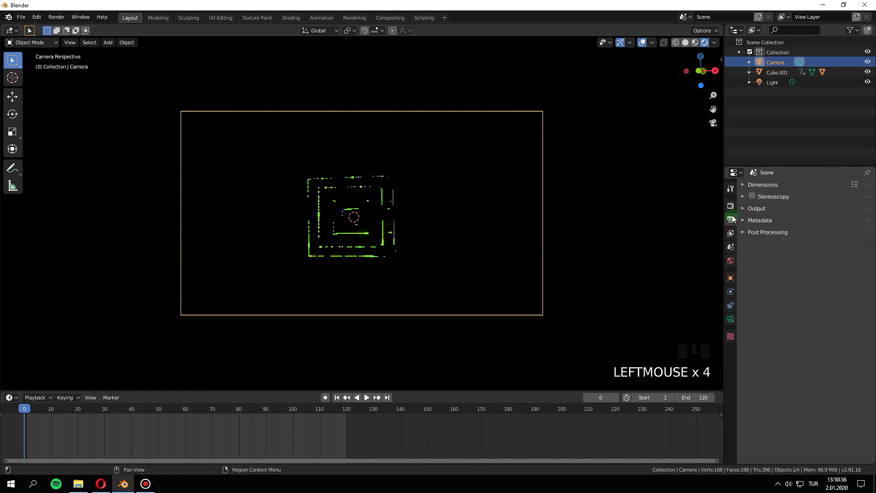